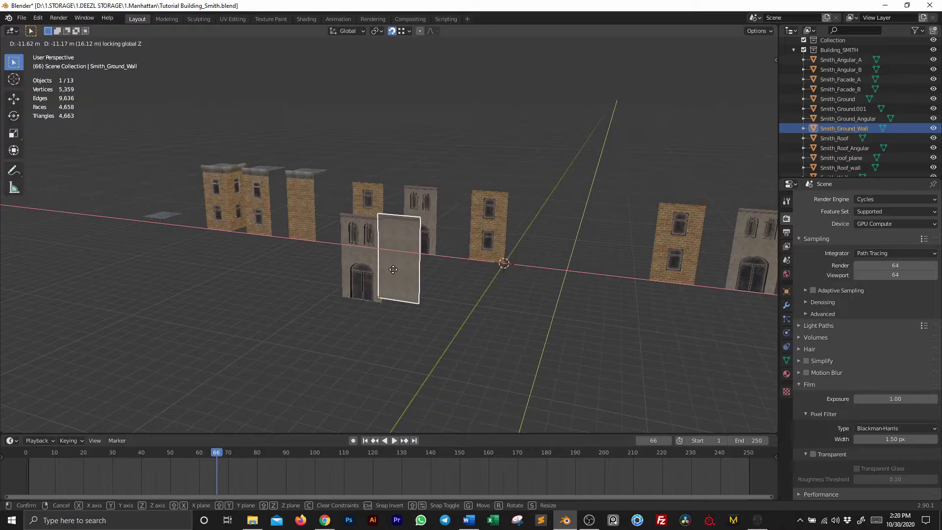
Step: Grab the duplicated upper brick facade segment and move it into place on the building front
{"action": "key", "text": "g"}
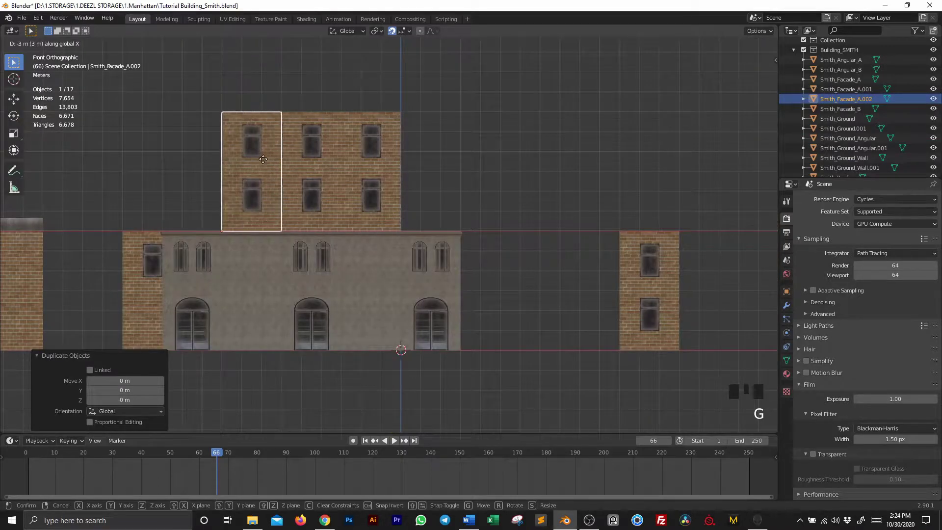